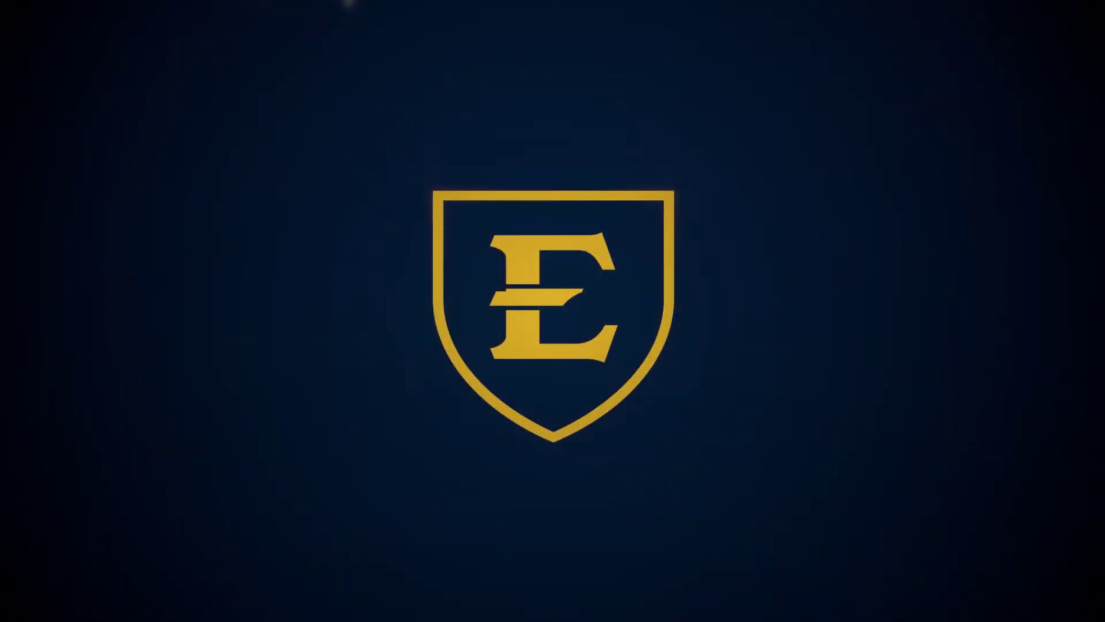
Stop the bouncing-ball playback, leaving the ball resting near frame 104
left_click(1057, 559)
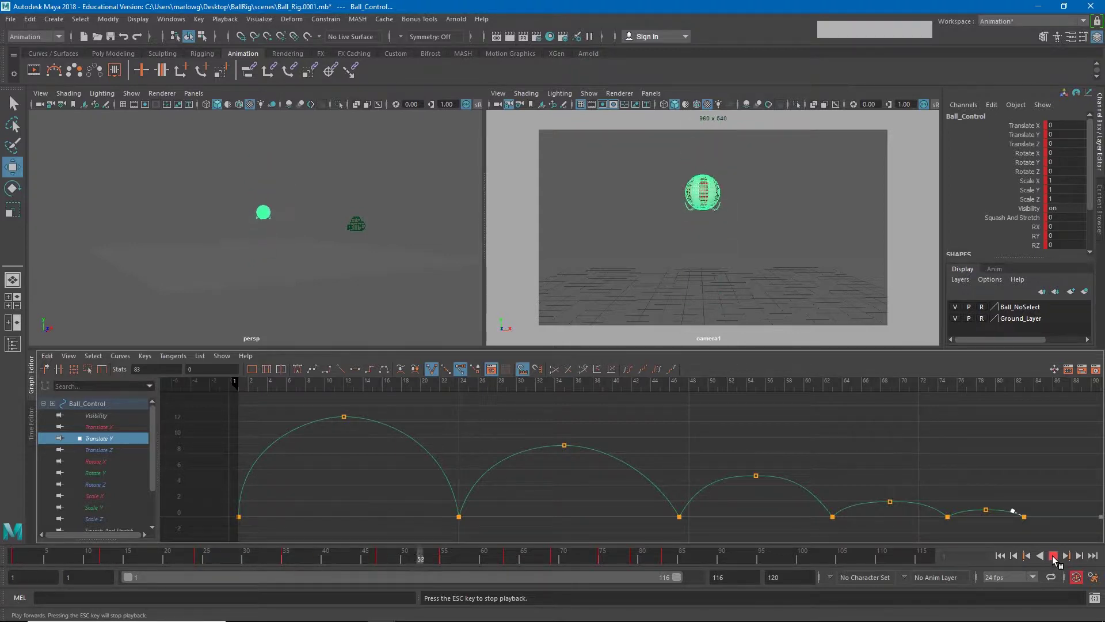
left_click(1057, 559)
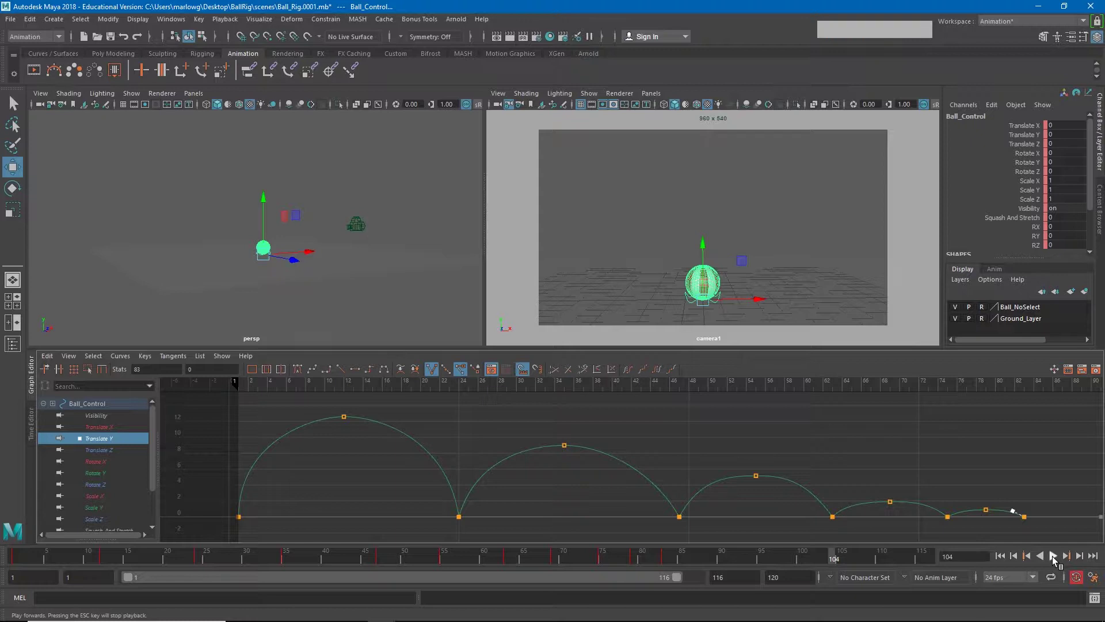
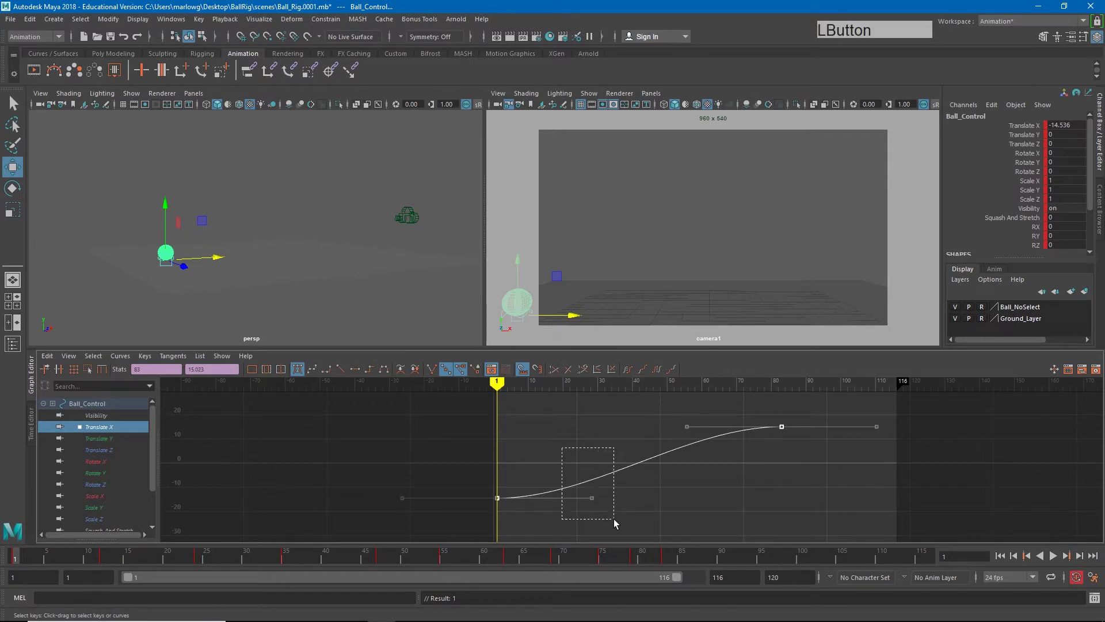
Lengthen the frame-1 key's out-tangent on Translate X so motion starts fast, then play and stop to check
middle_click(609, 518)
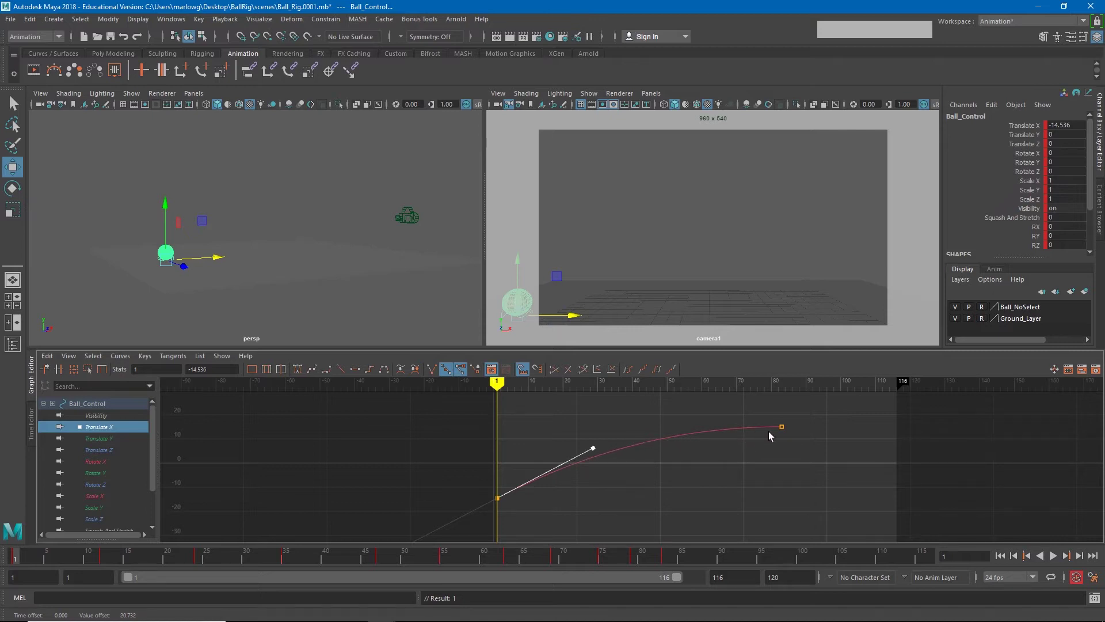
left_click(1005, 560)
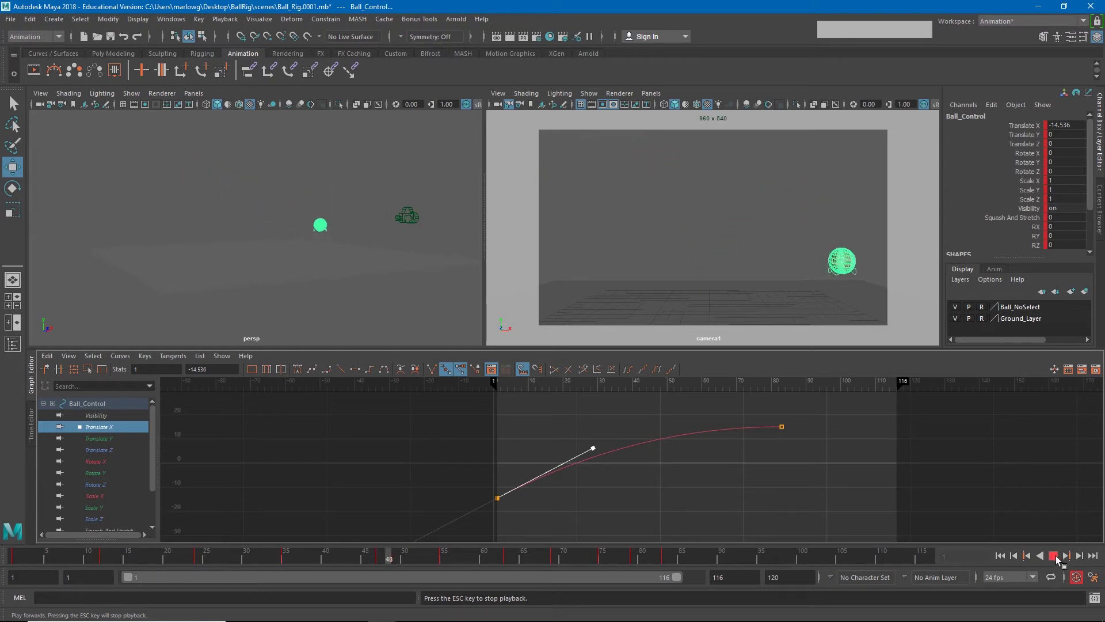
left_click(1061, 559)
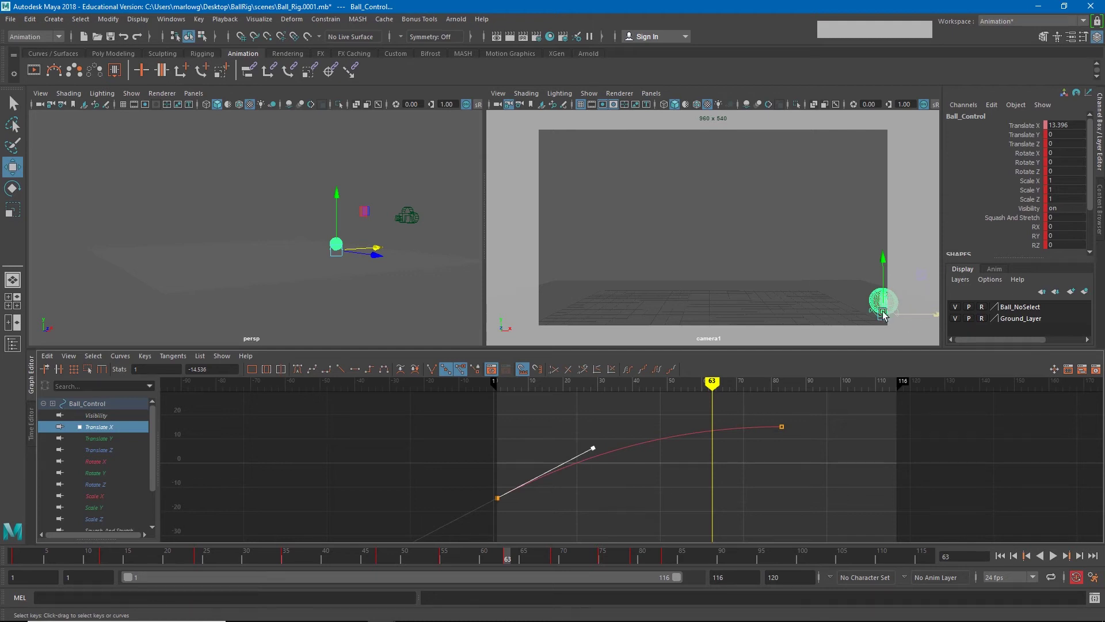
Select camera1 for its gate-mask settings, rewind to frame 1 and play the bounce through it
left_click(504, 110)
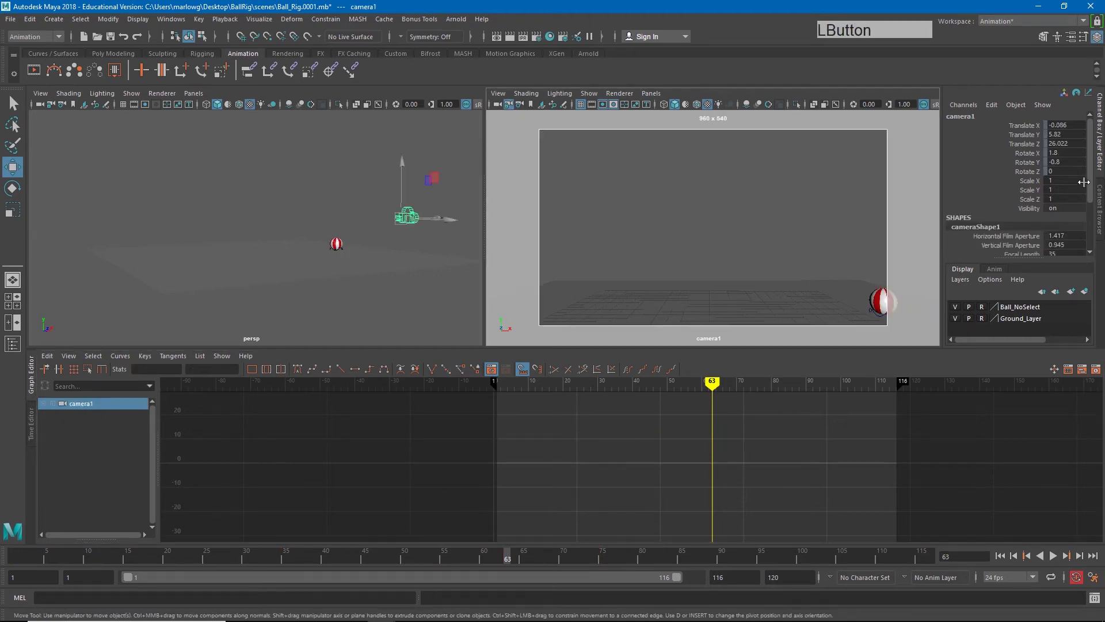
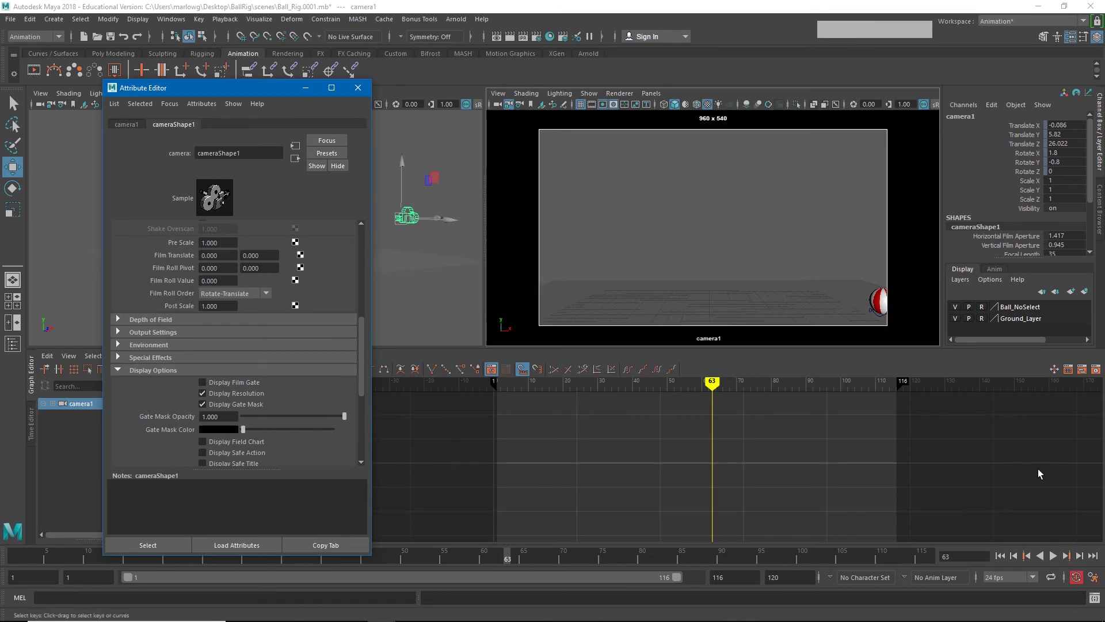
left_click(1005, 561)
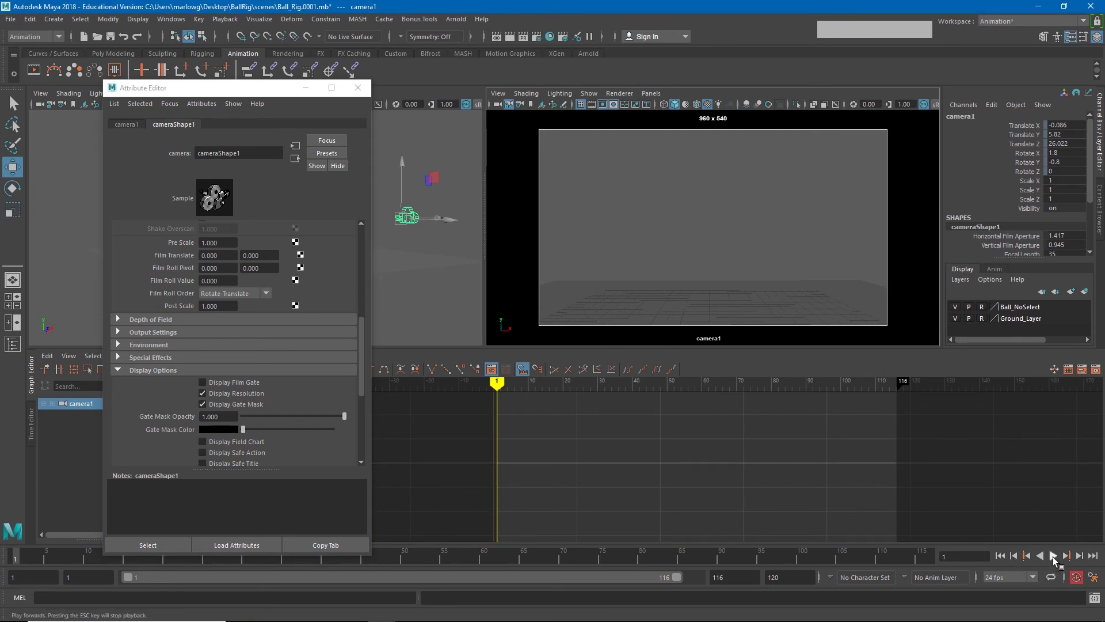
left_click(1058, 560)
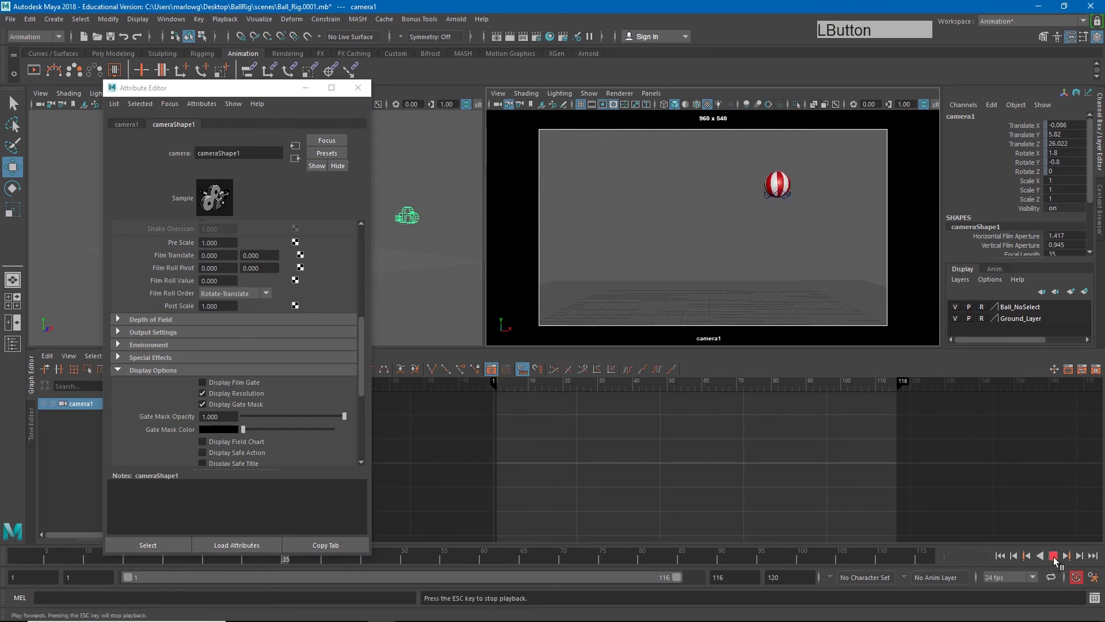